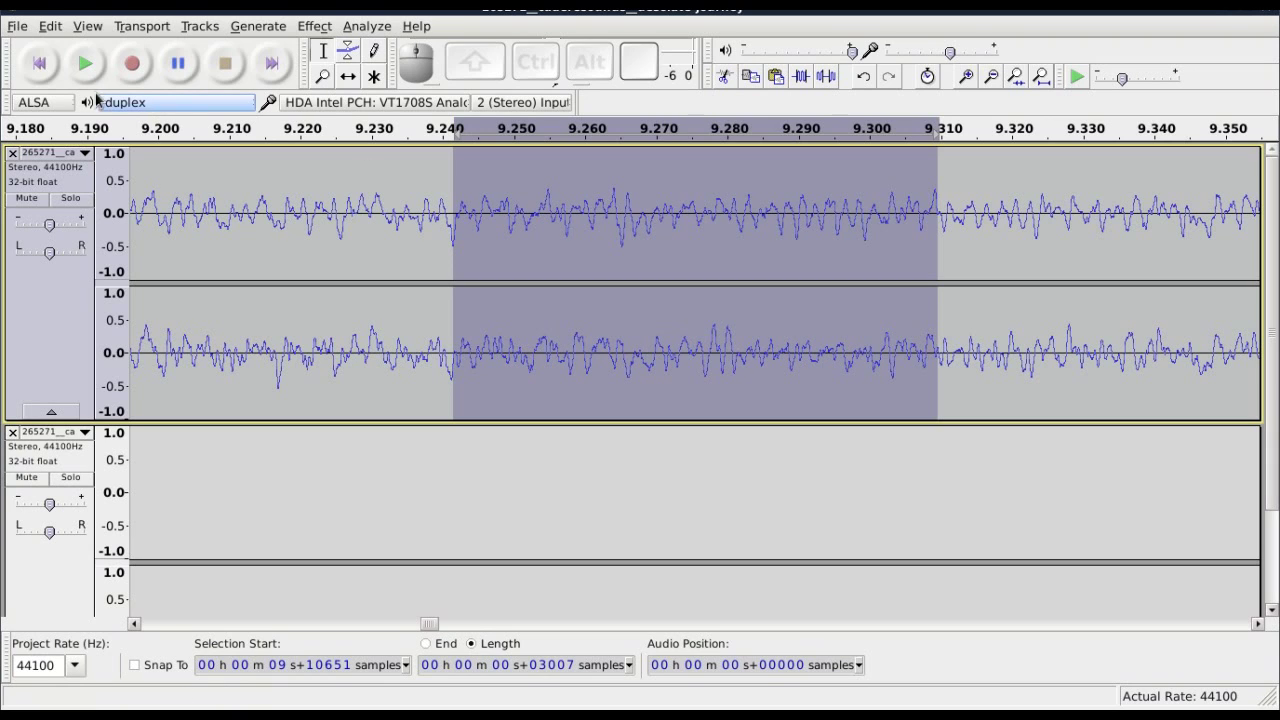
- Play and stop the selected stretch near 9.2 s, then bring up the Edit menu
left_click(90, 68)
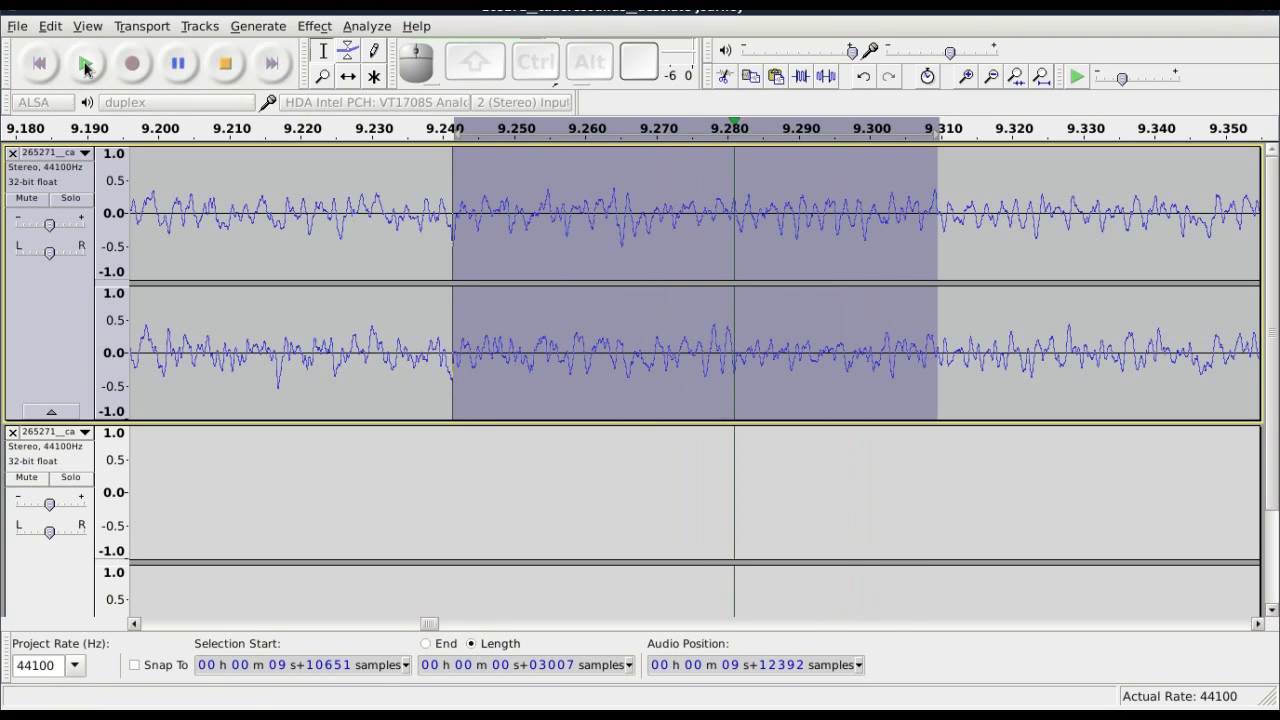
left_click(223, 68)
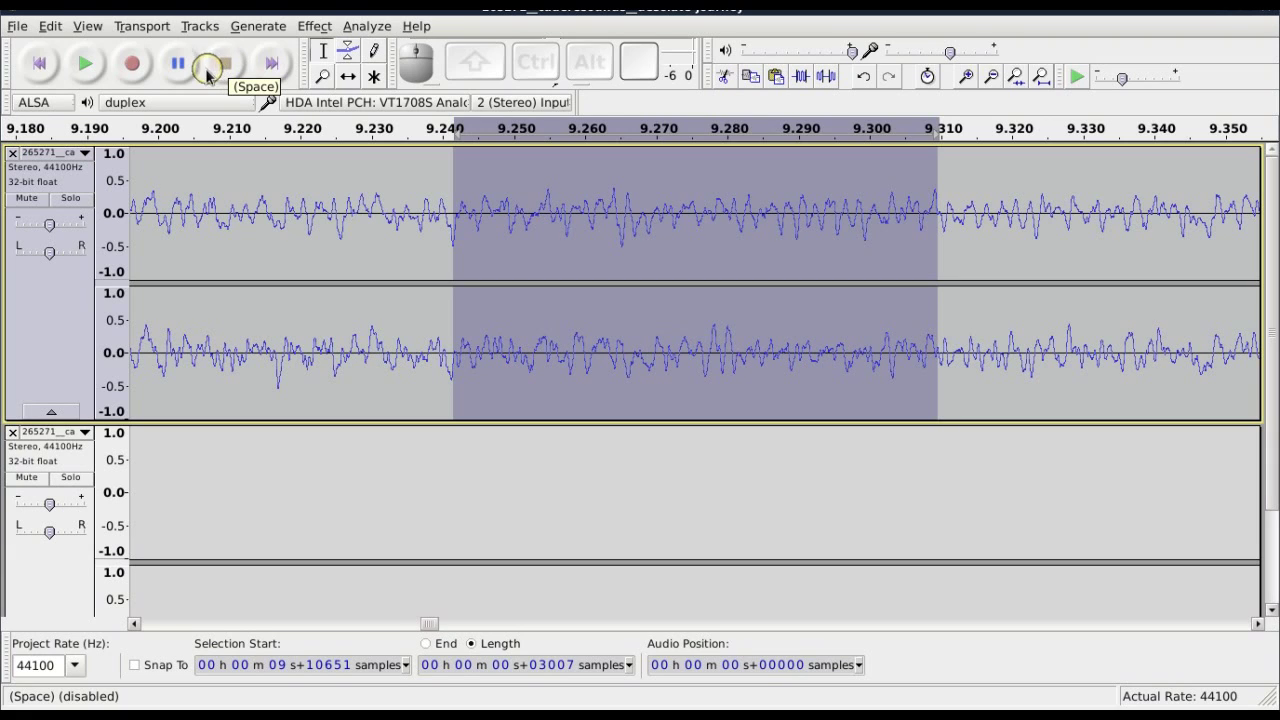
left_click(53, 21)
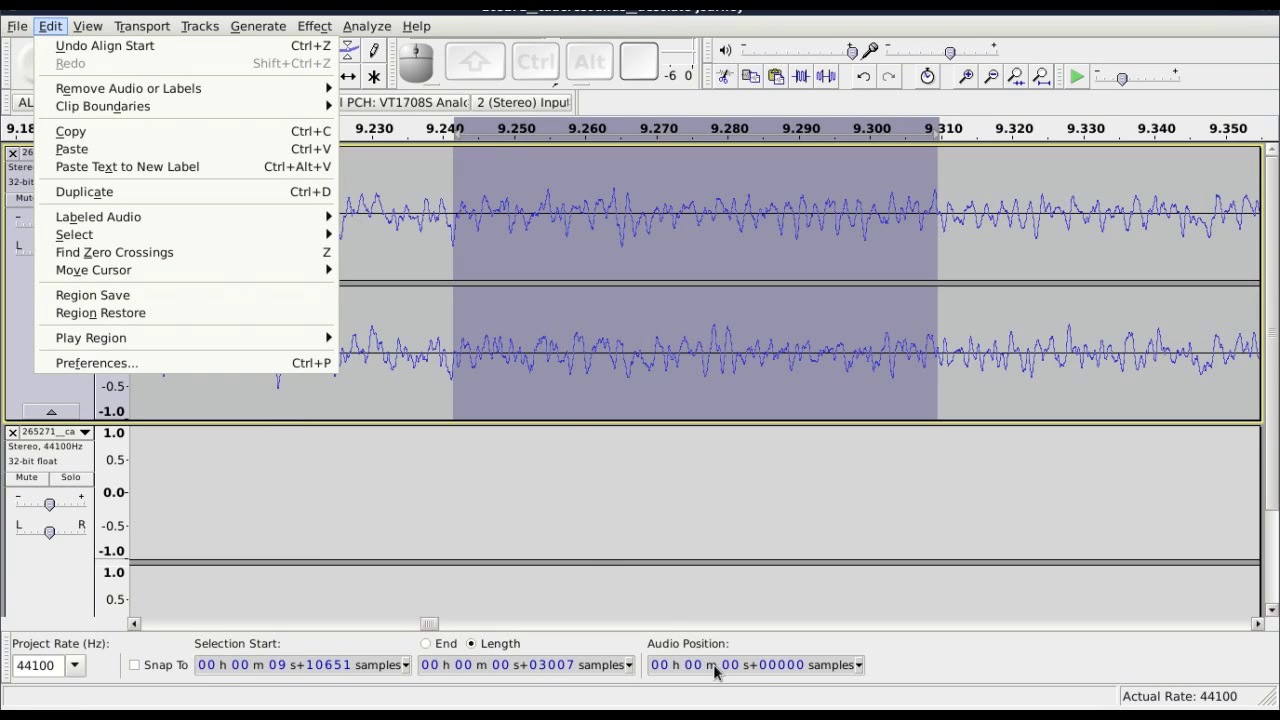
- Snap the selection edges to zero crossings with Z and play the adjusted stretch
left_click(950, 669)
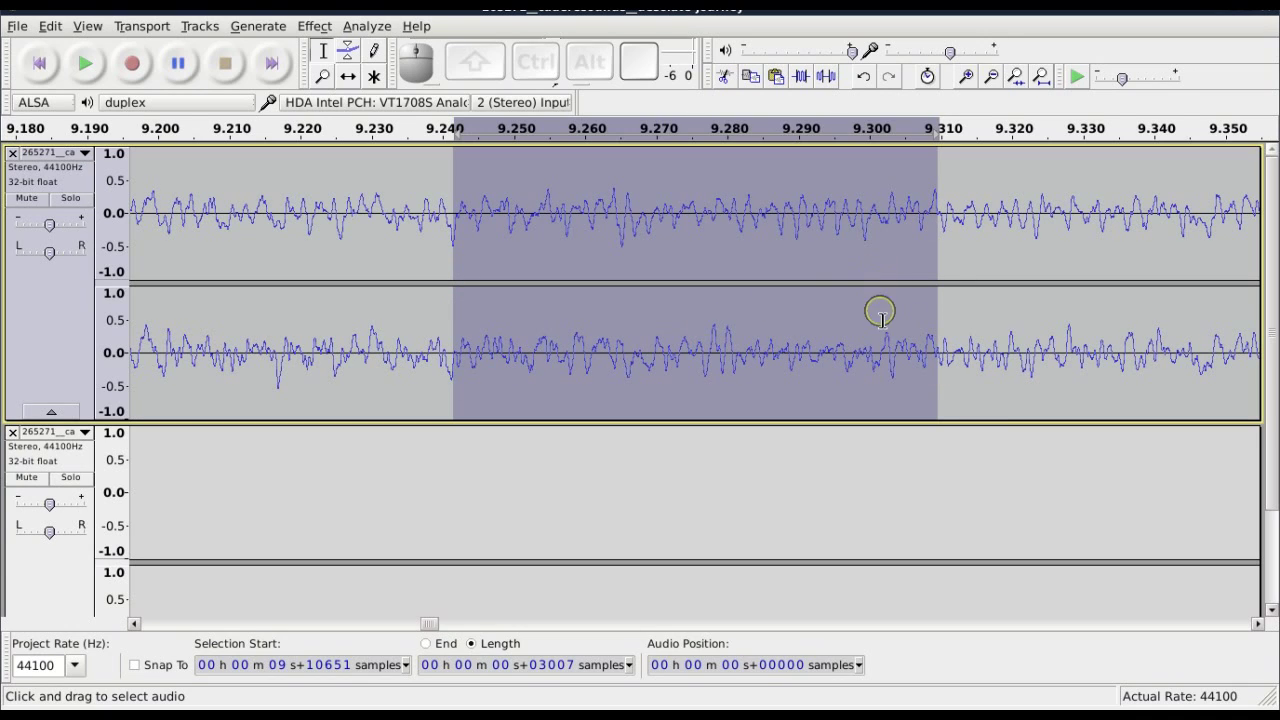
key("z")
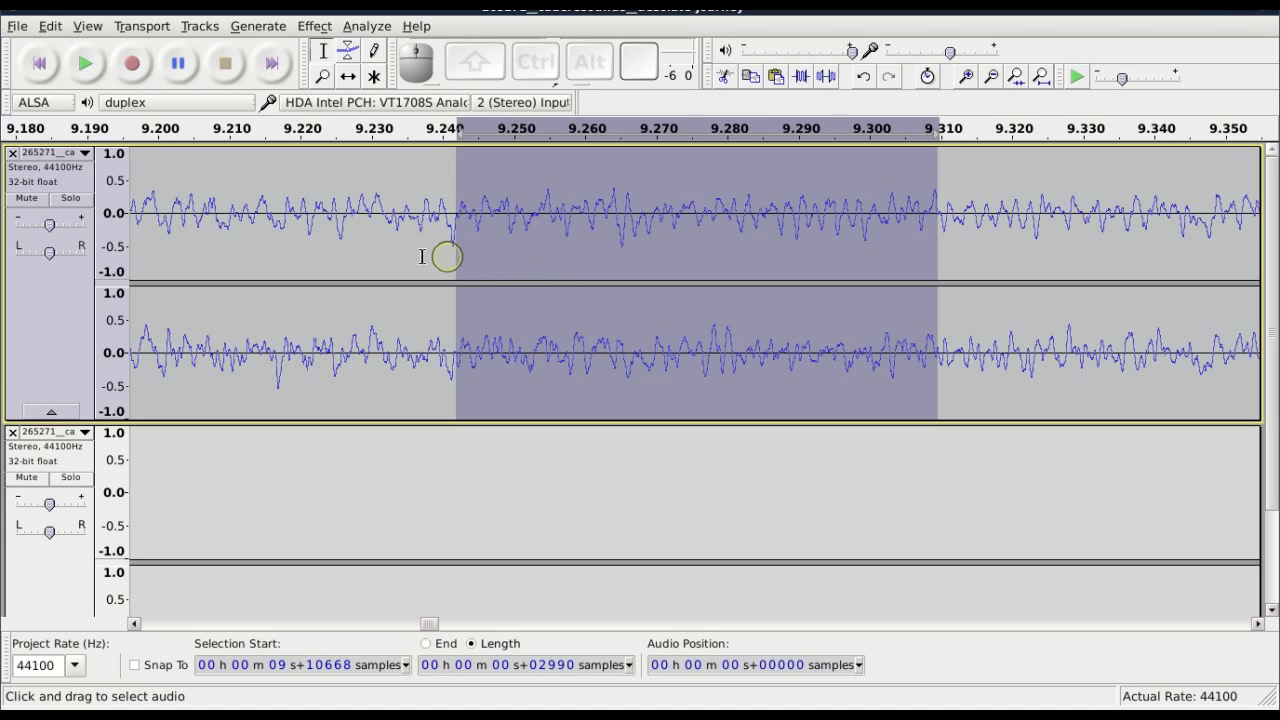
left_click(92, 61)
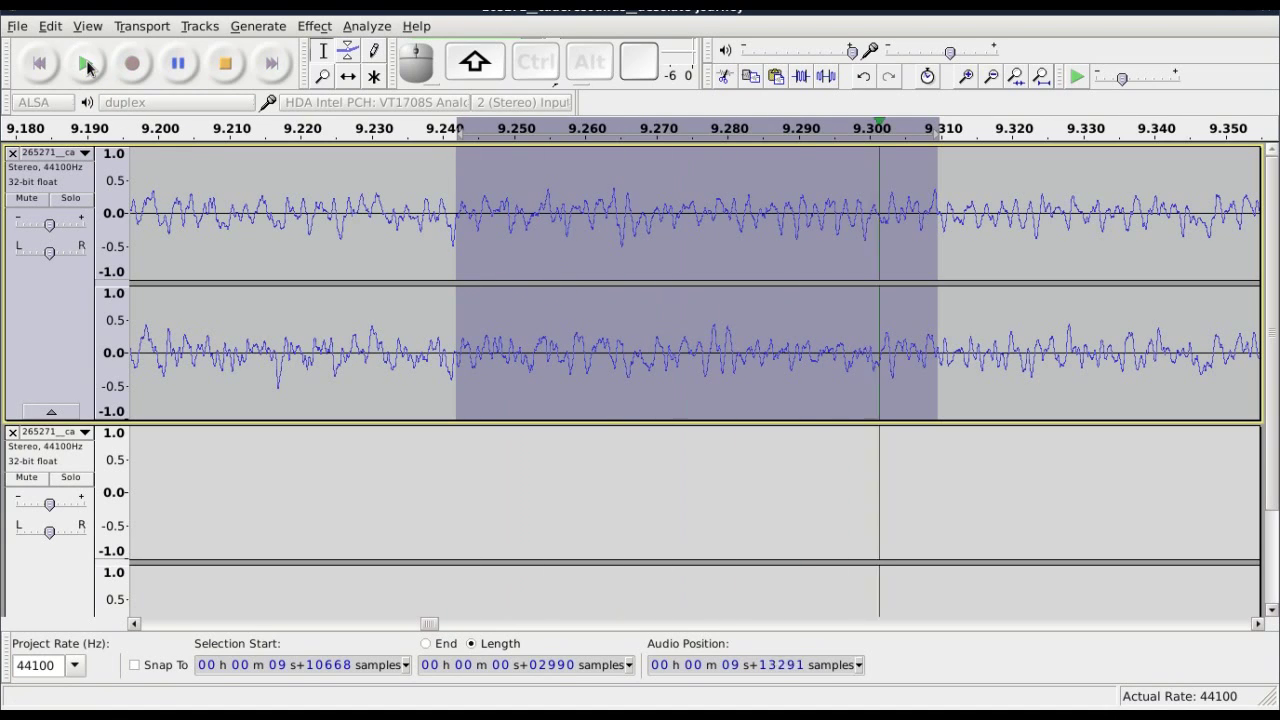
- Split the faded tail (about 29-36 s) into a new track and select that track
left_click(226, 60)
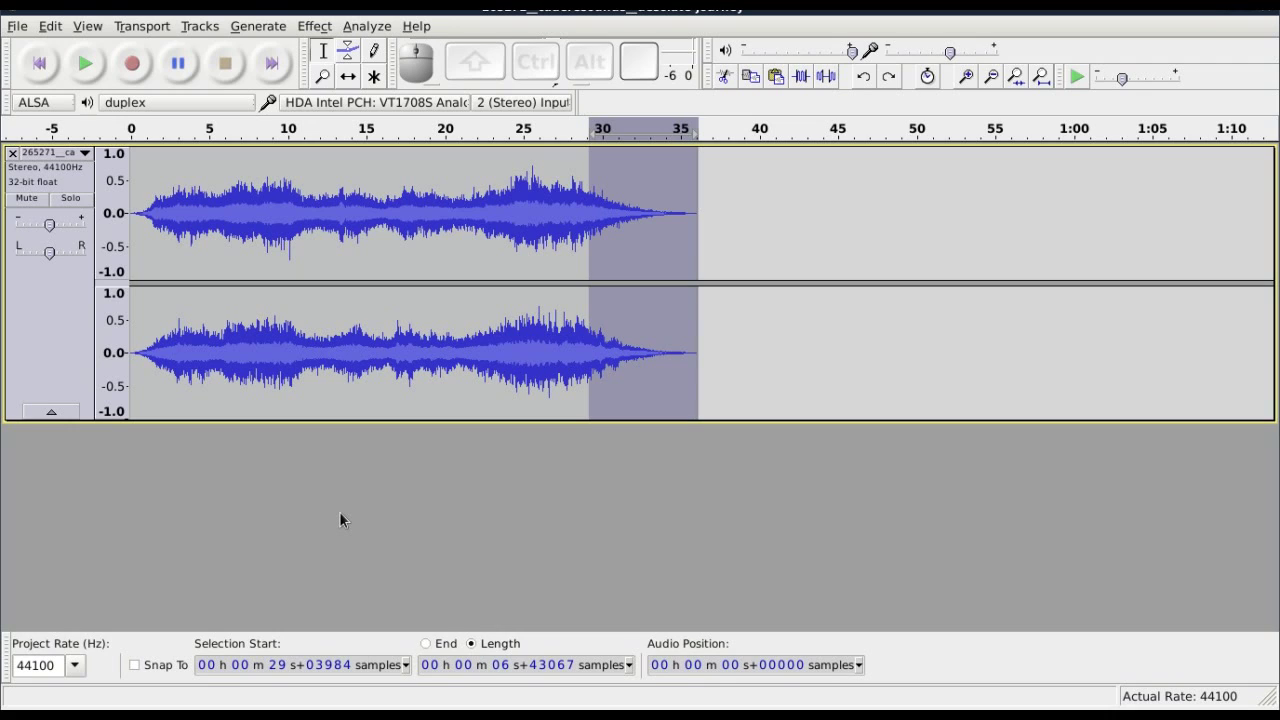
key("ctrl+alt+i")
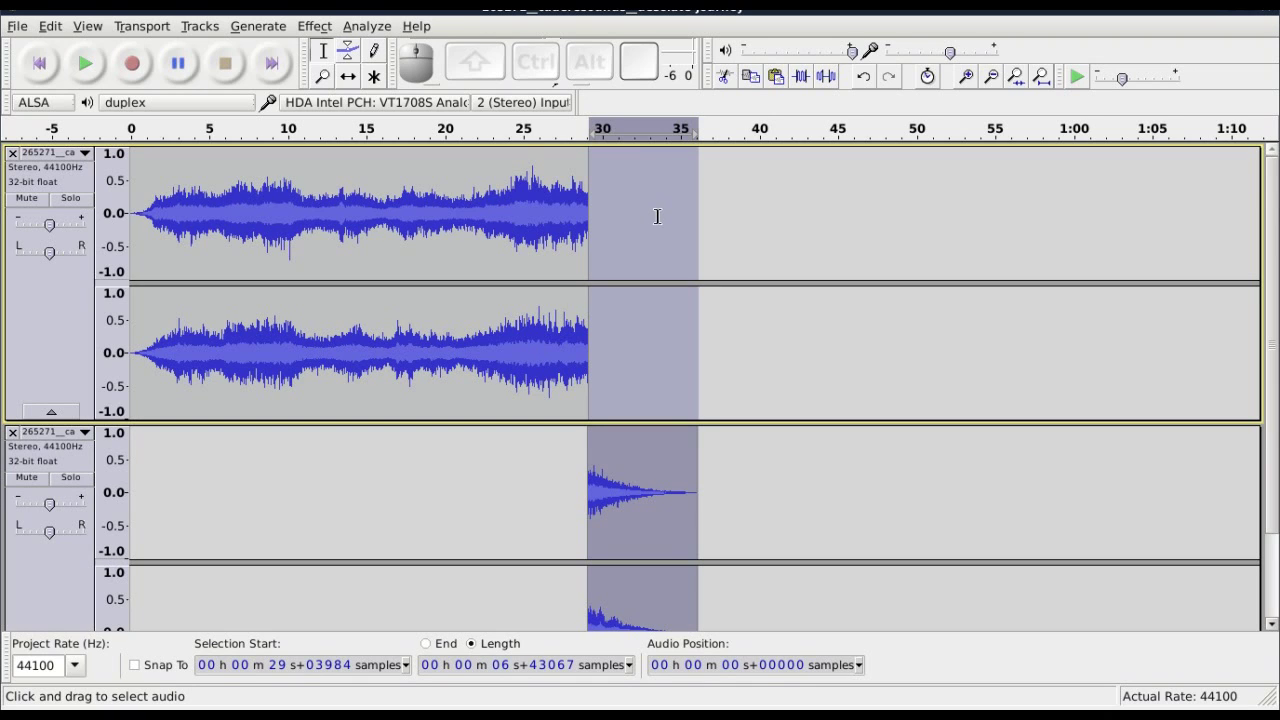
left_click(45, 589)
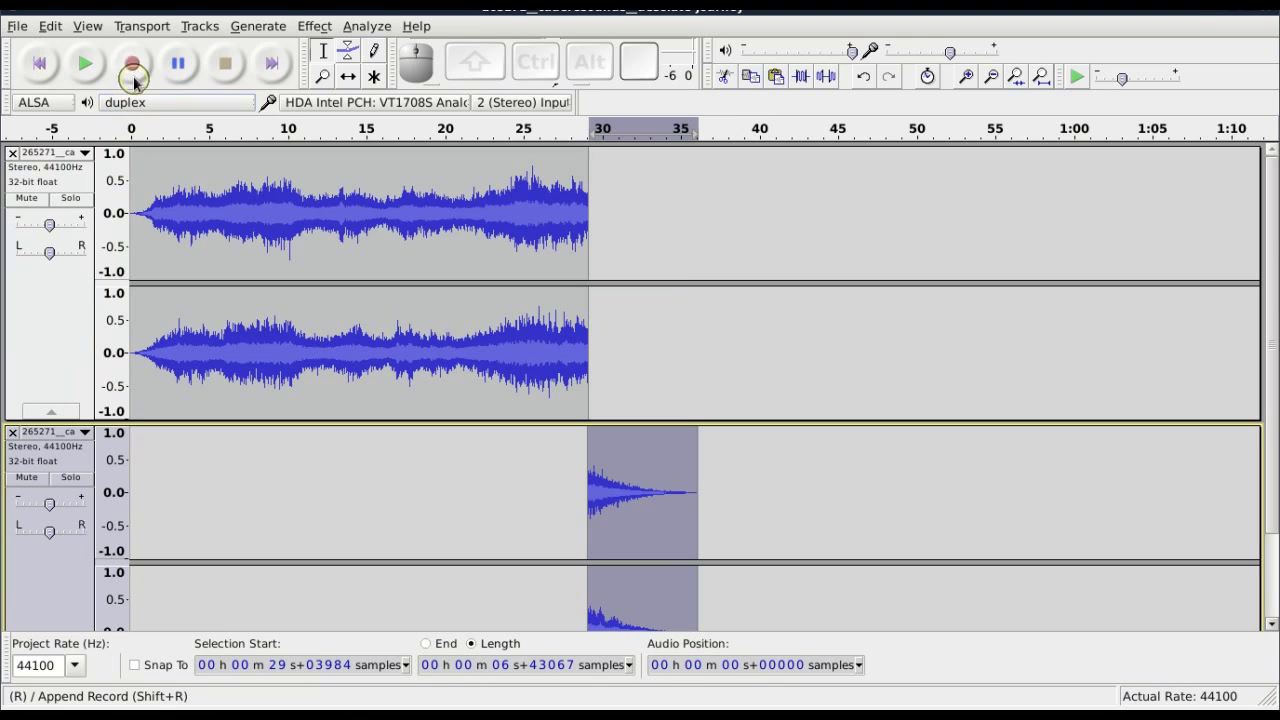
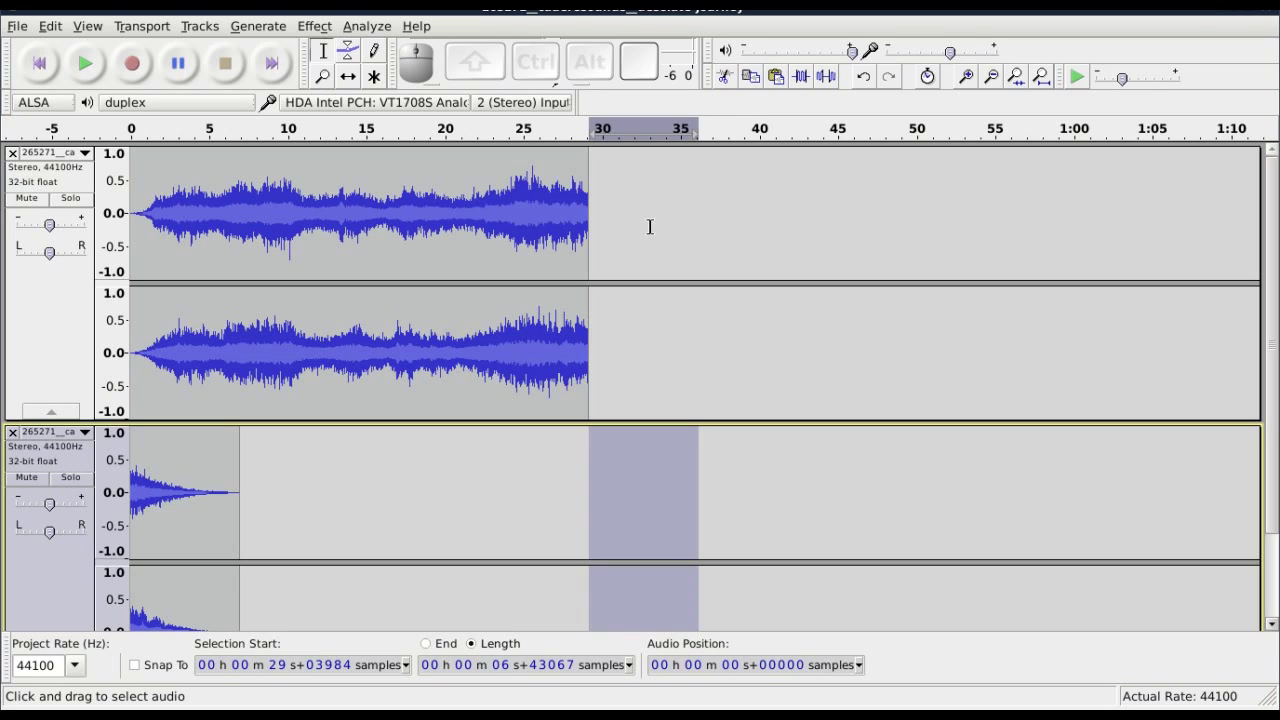
left_click(65, 297)
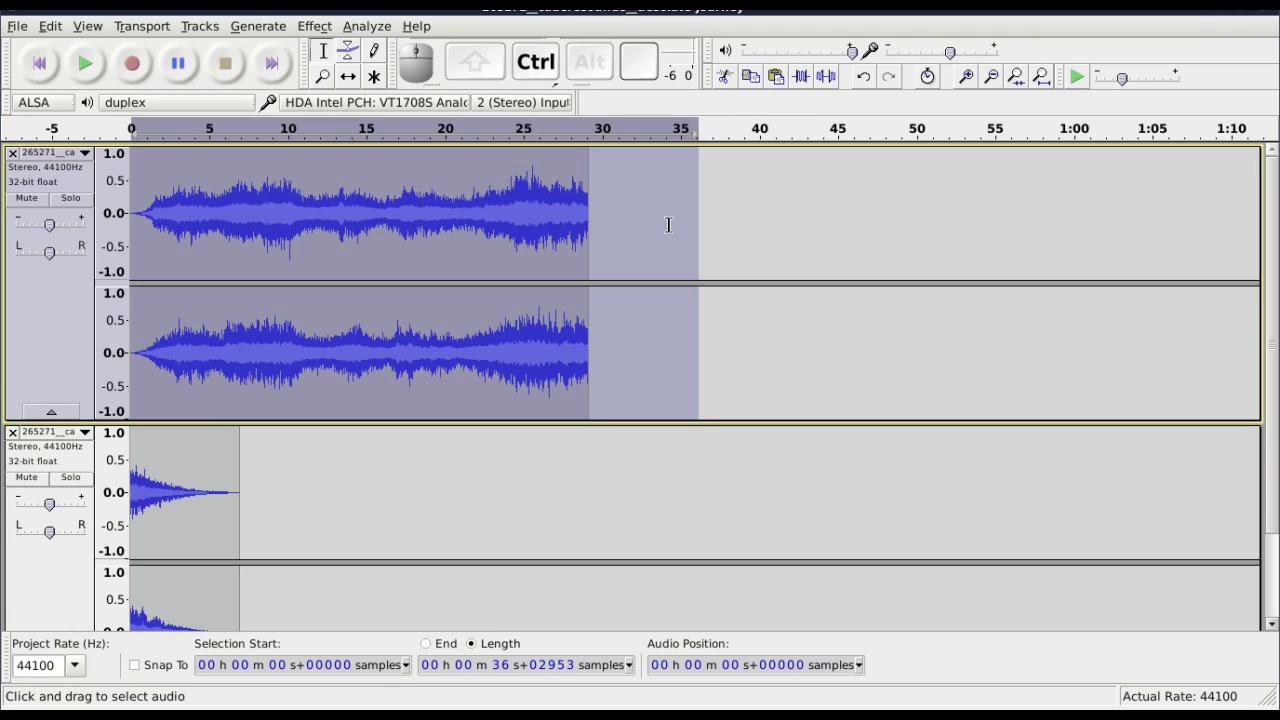
key("ctrl+a")
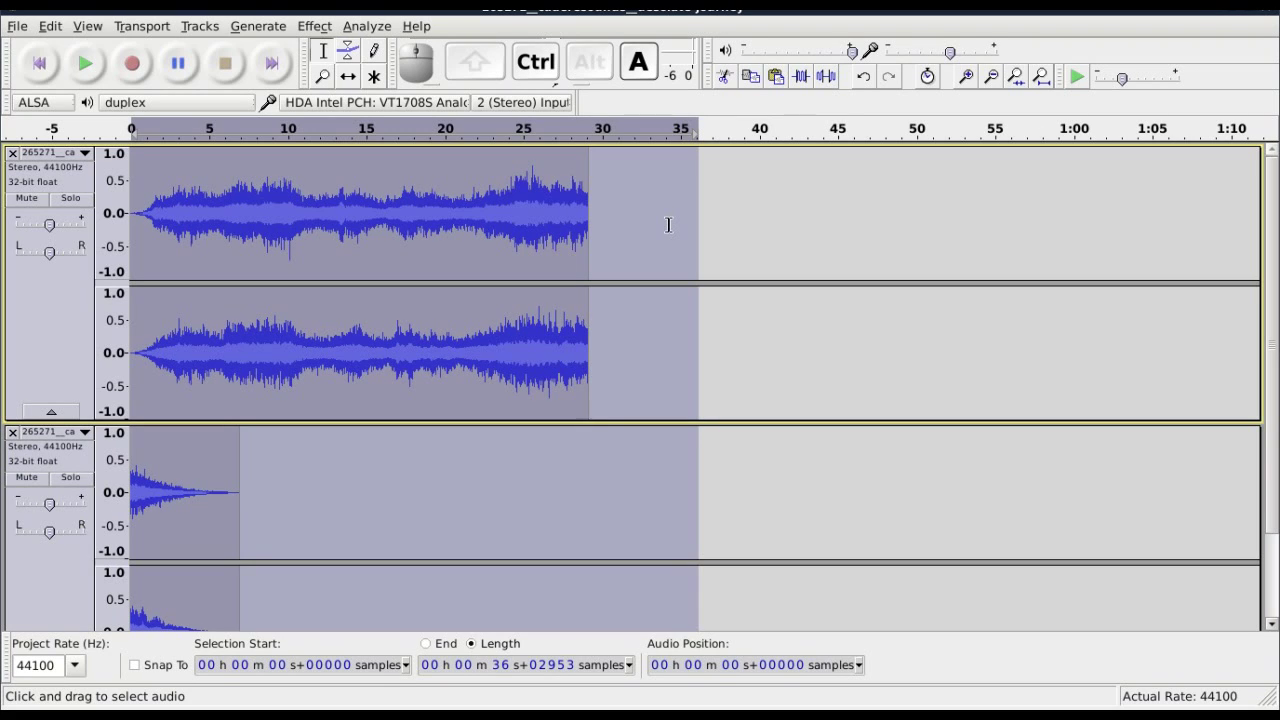
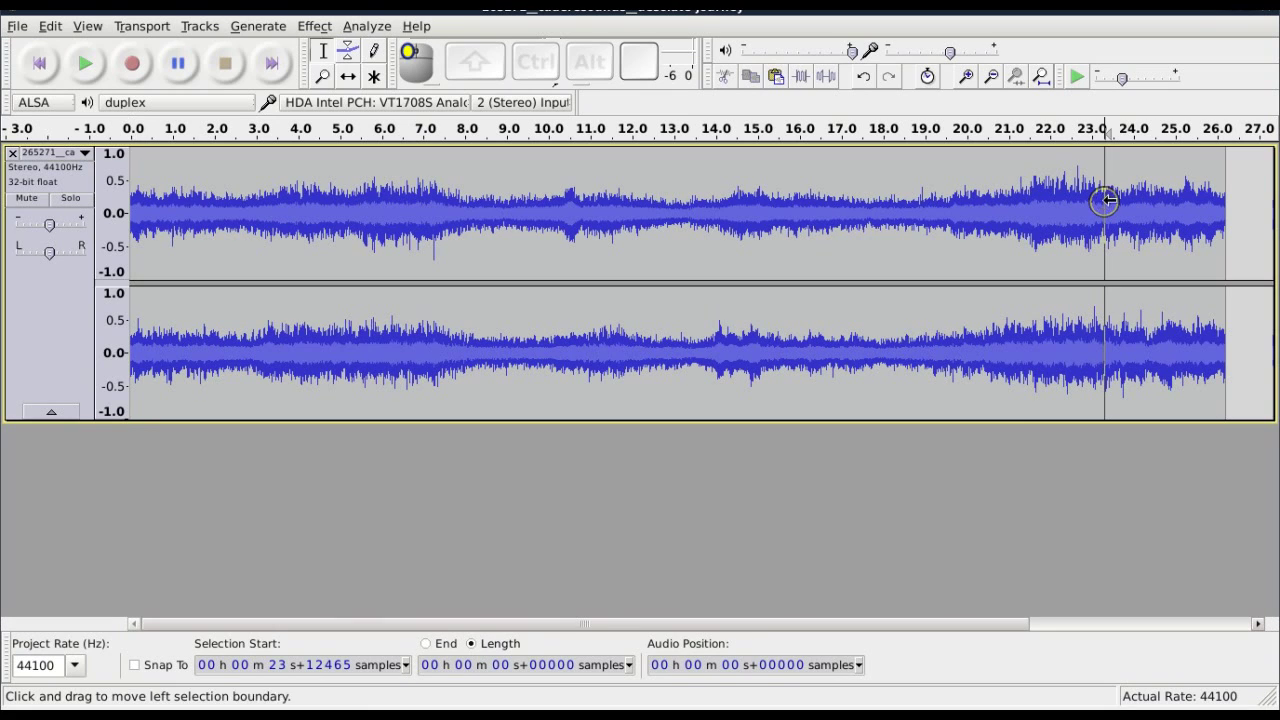
- Extend the selection to the track's end and snap its edges to zero crossings
key("shift+k")
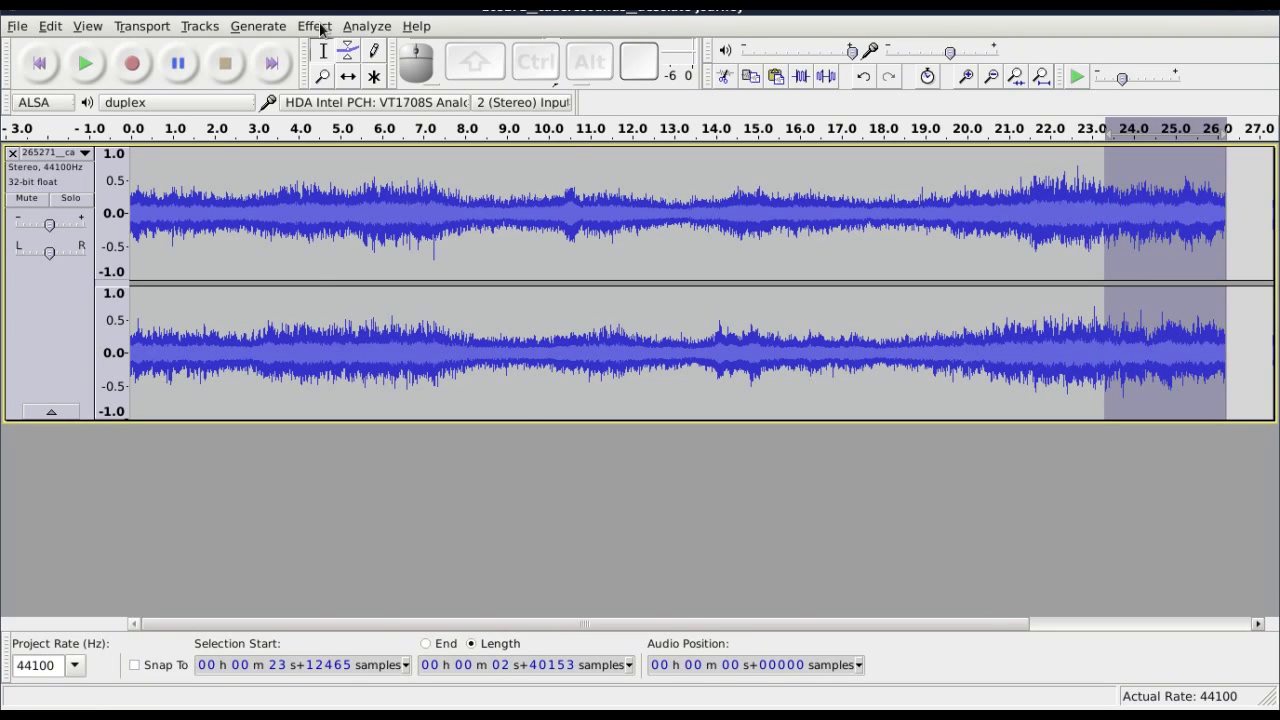
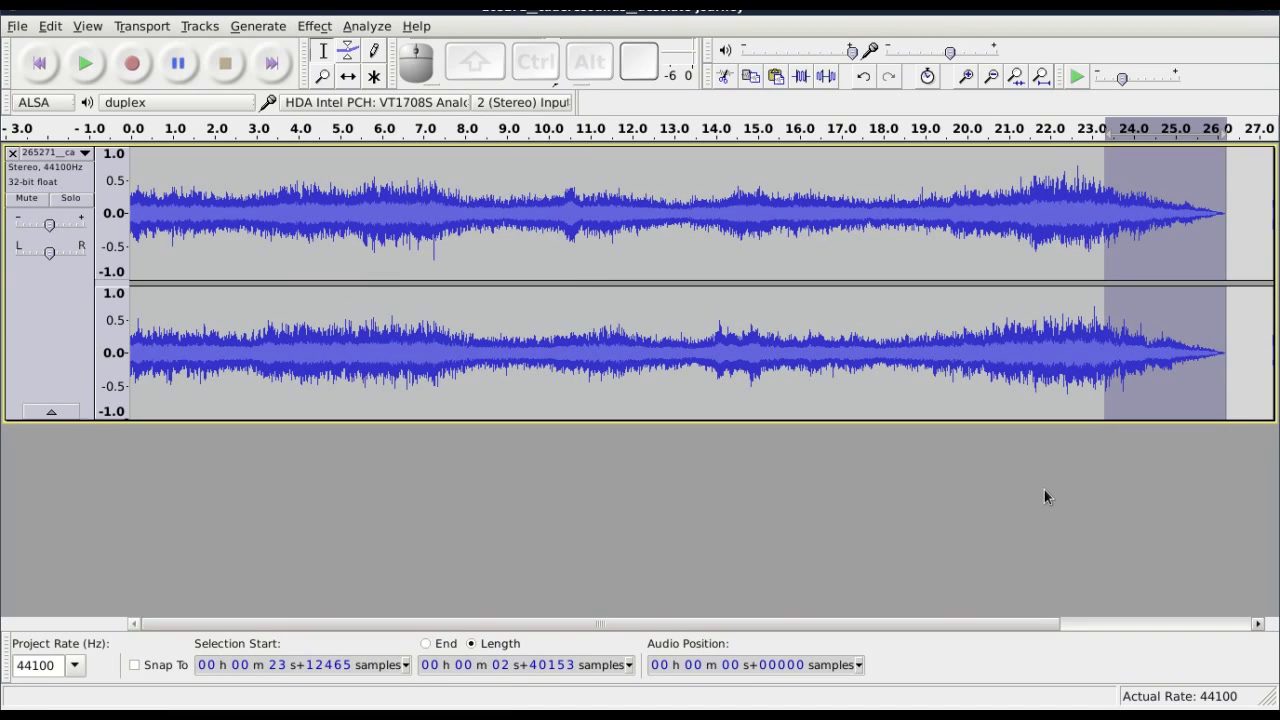
key("z")
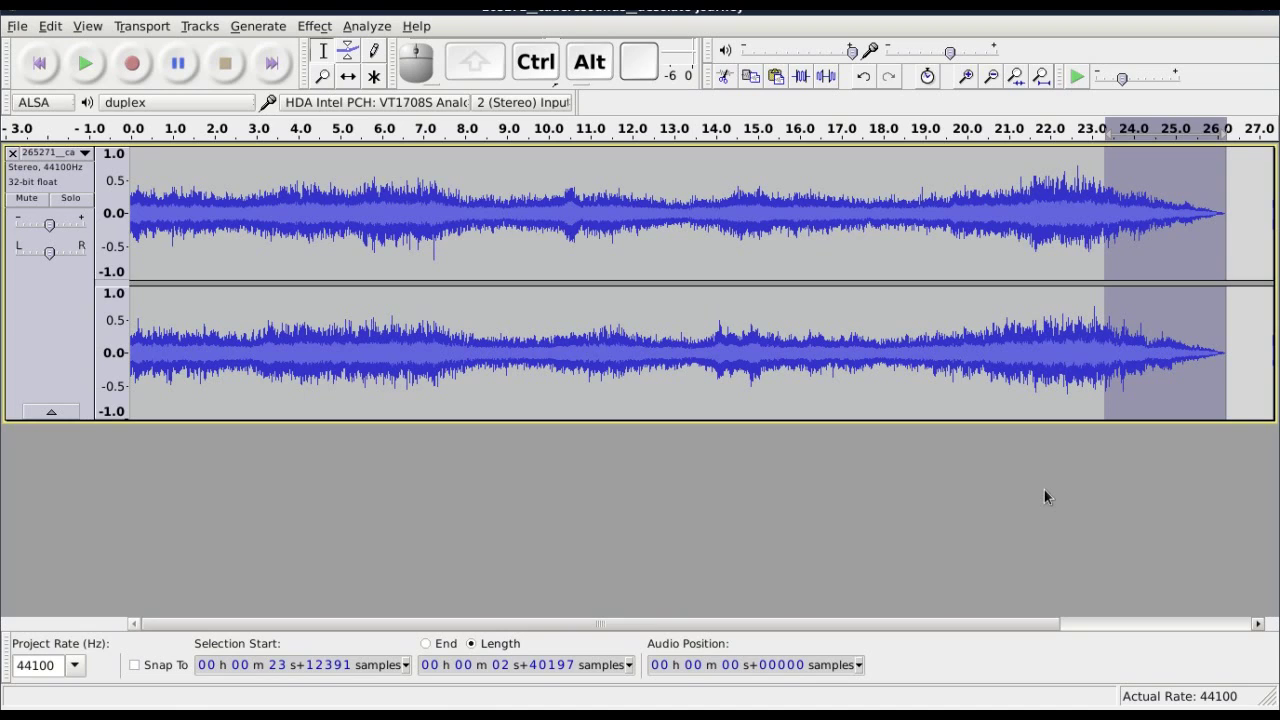
- Split the faded 23.3-26 s tail into its own track and select that track
key("ctrl+alt+i")
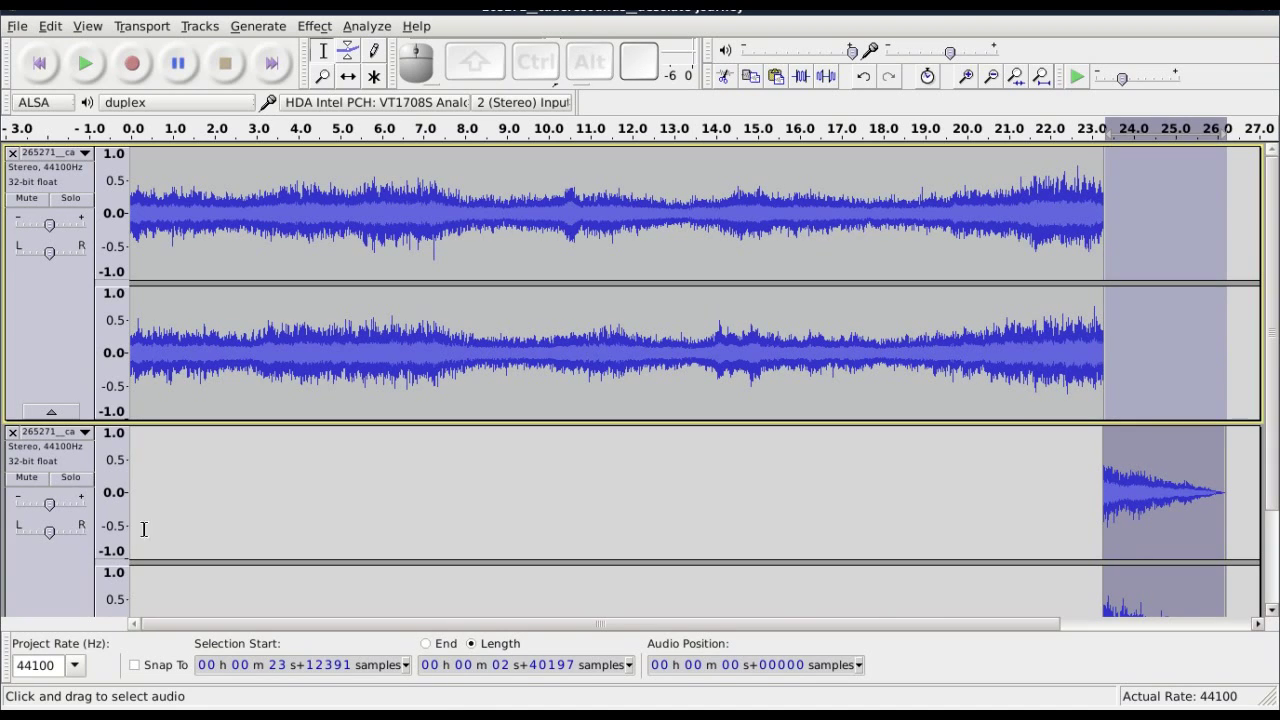
left_click(44, 569)
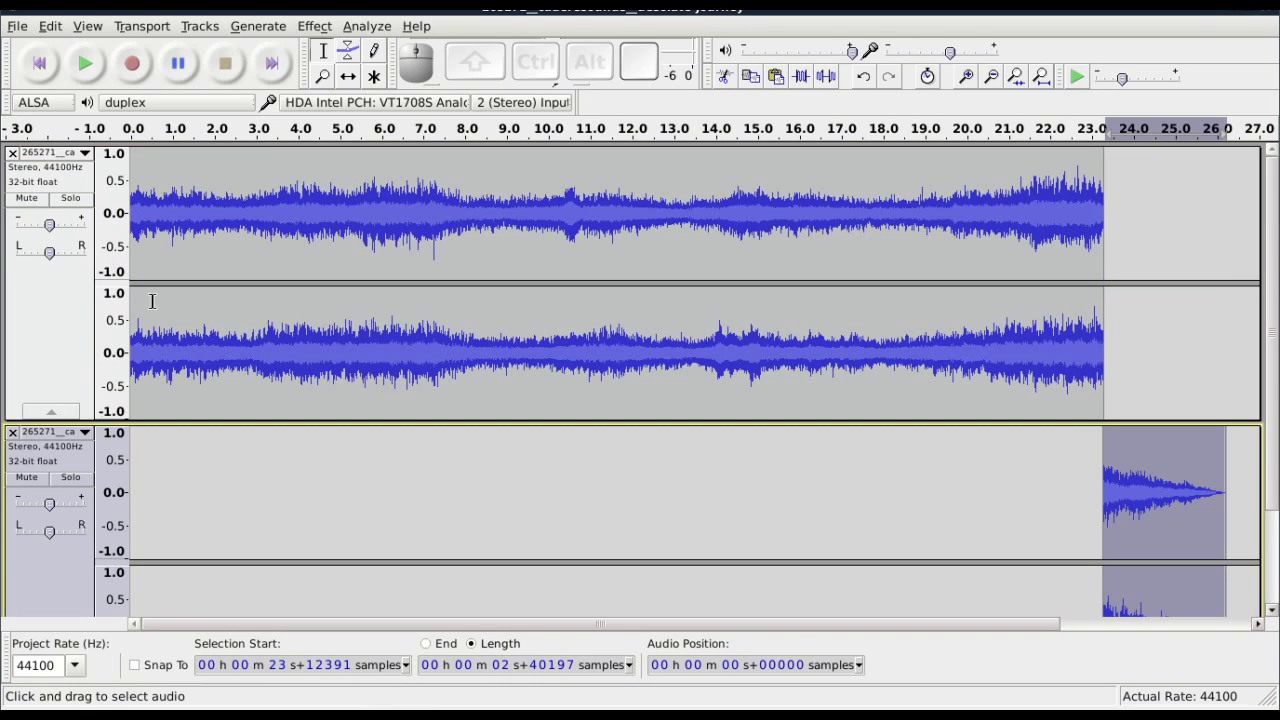
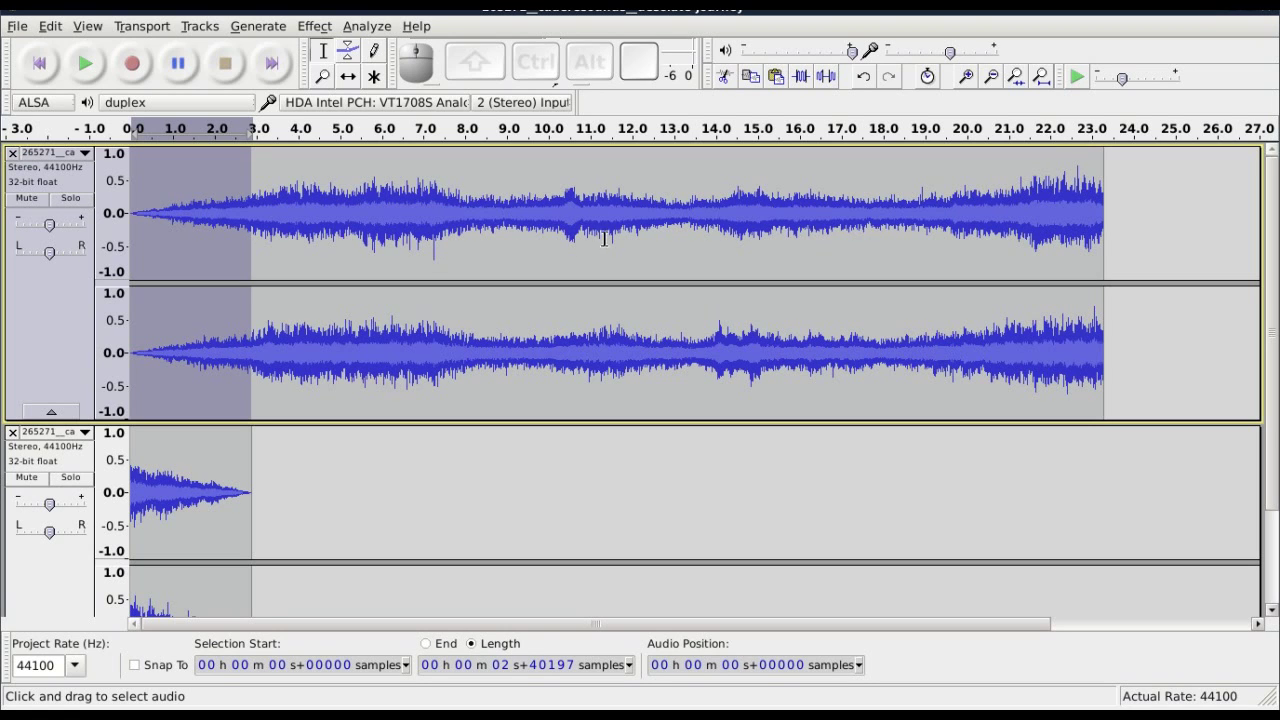
- Select the full 23.3 s span across both tracks and start exporting the mix as audio
left_click_drag(595, 208, 594, 208)
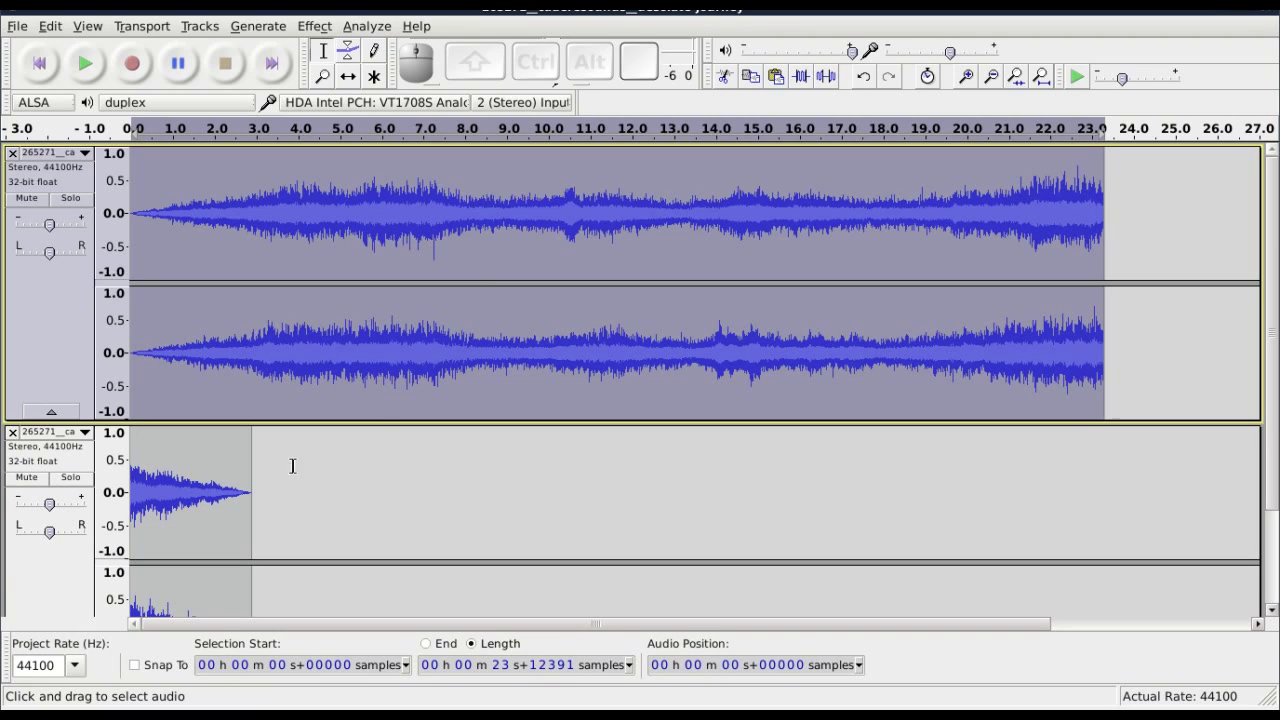
left_click_drag(54, 568, 54, 568)
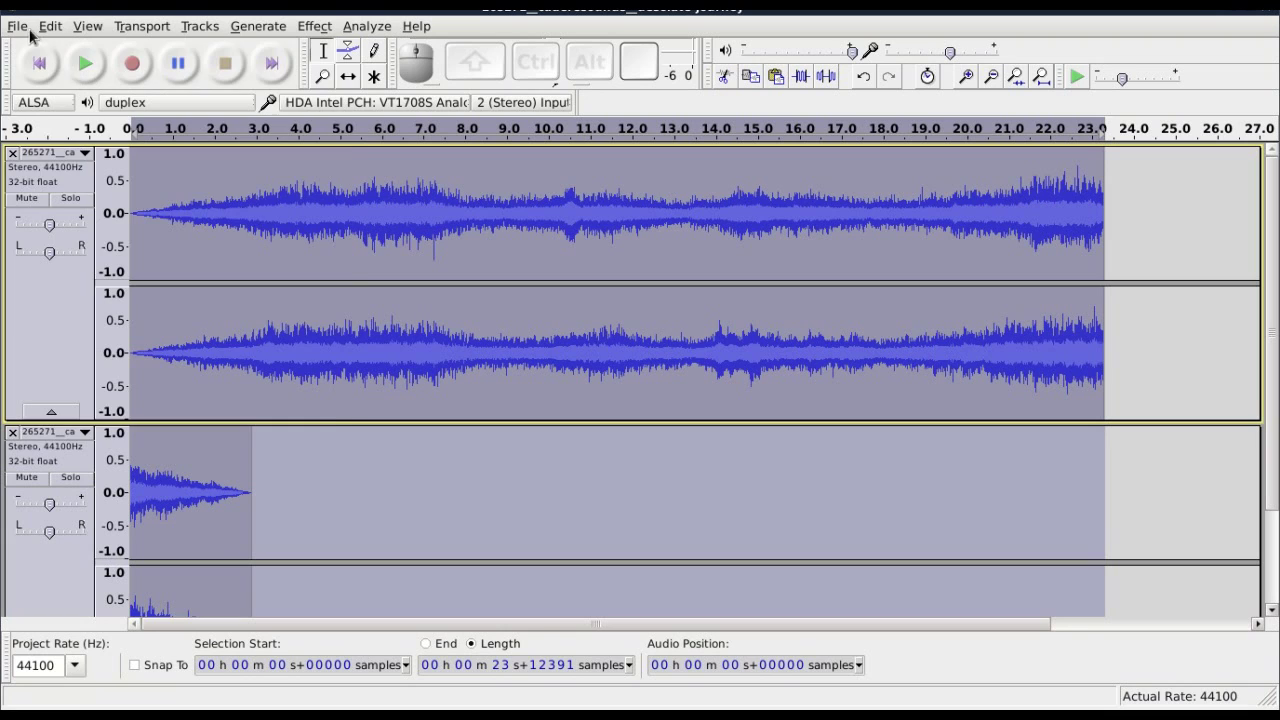
left_click(26, 34)
left_click_drag(123, 272, 123, 272)
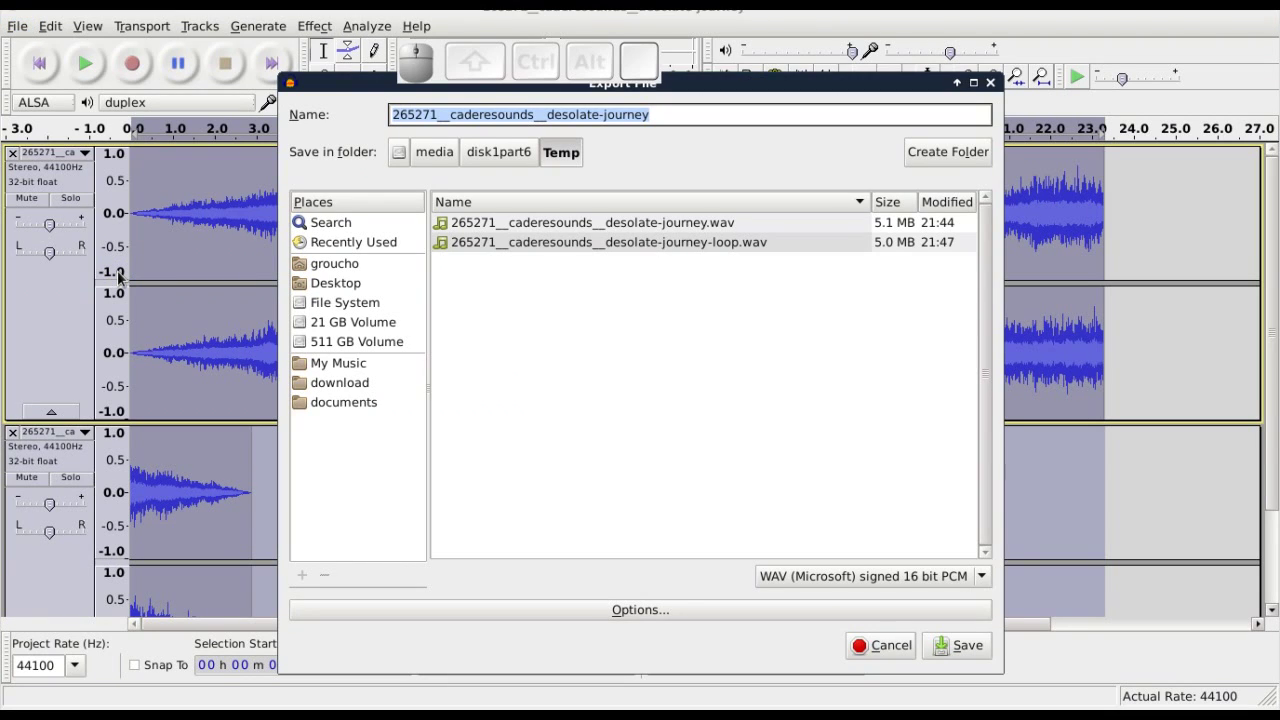